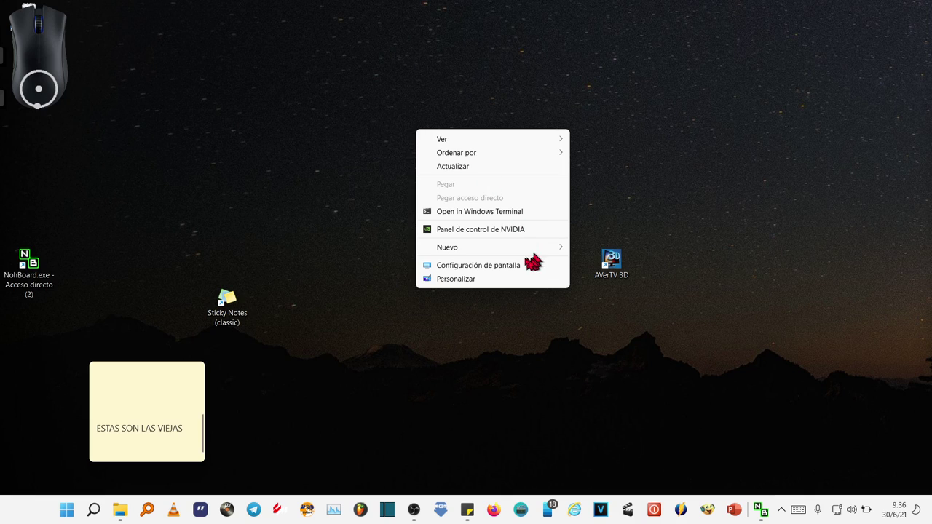
- Select display 2 in the monitor arrangement of Sistema > Pantalla
left_click(476, 283)
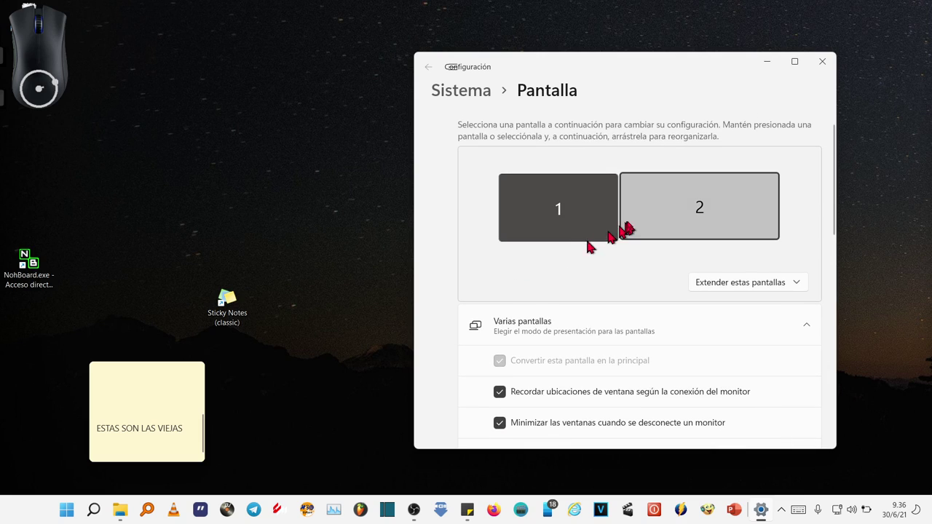
left_click(702, 232)
left_click_drag(593, 231, 581, 233)
left_click_drag(658, 229, 713, 227)
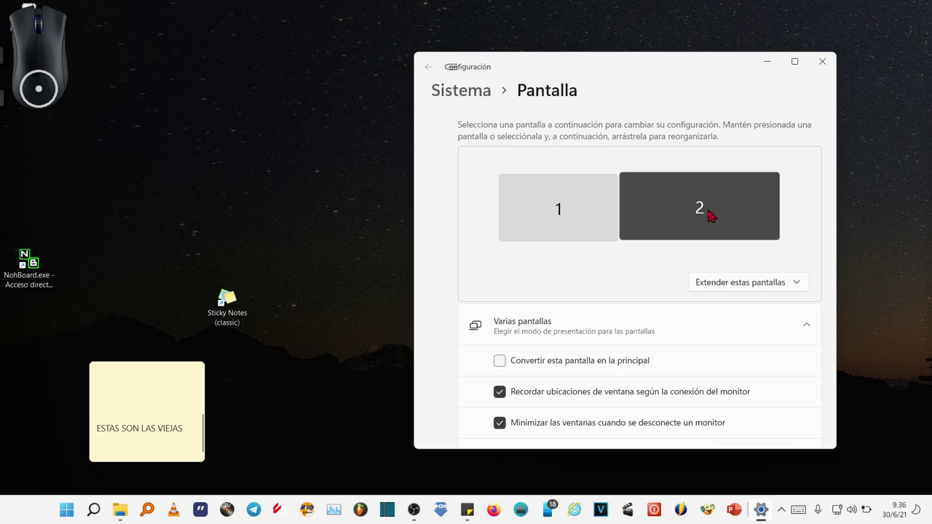
- Tick 'Convertir esta pantalla en la principal' so display 2 becomes the main display
scroll("up", 3)
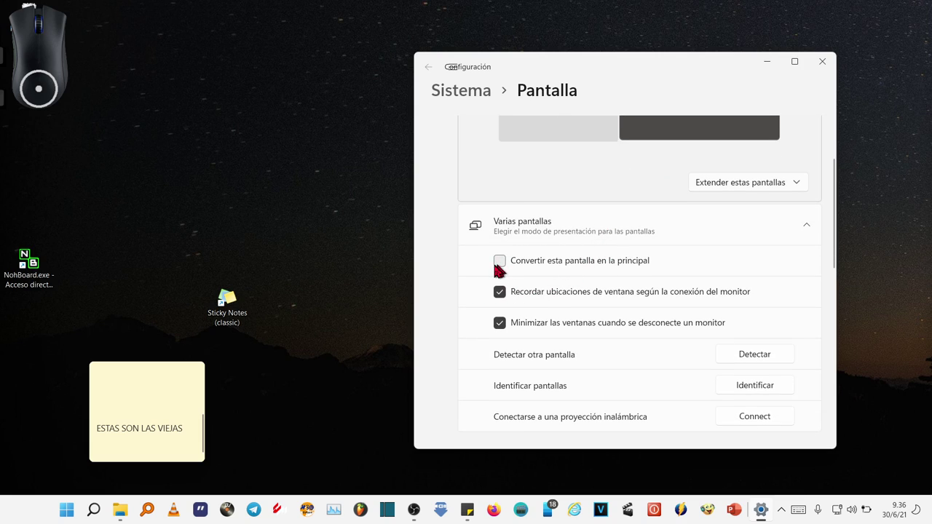
left_click(505, 285)
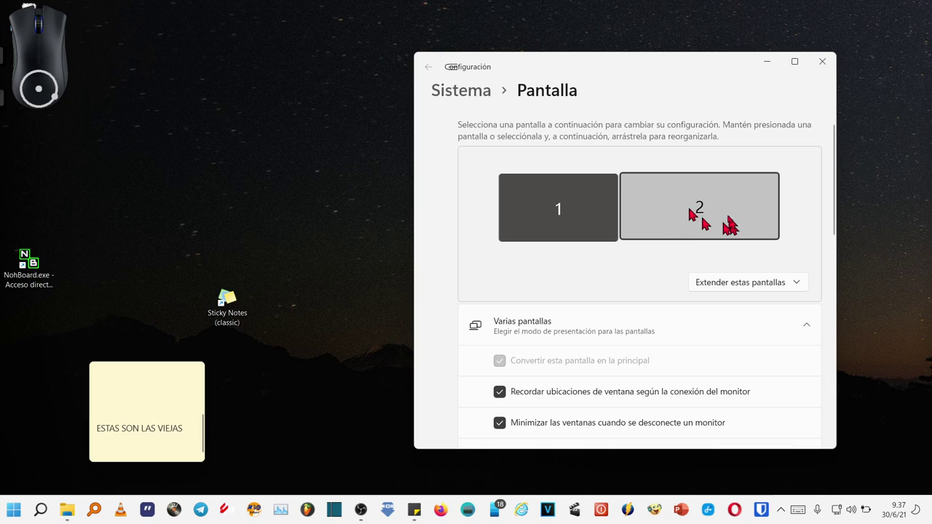
- Run Identificar pantallas so each monitor shows its number
scroll("up", 3)
scroll("up", 3)
scroll("up", 3)
scroll("up", 3)
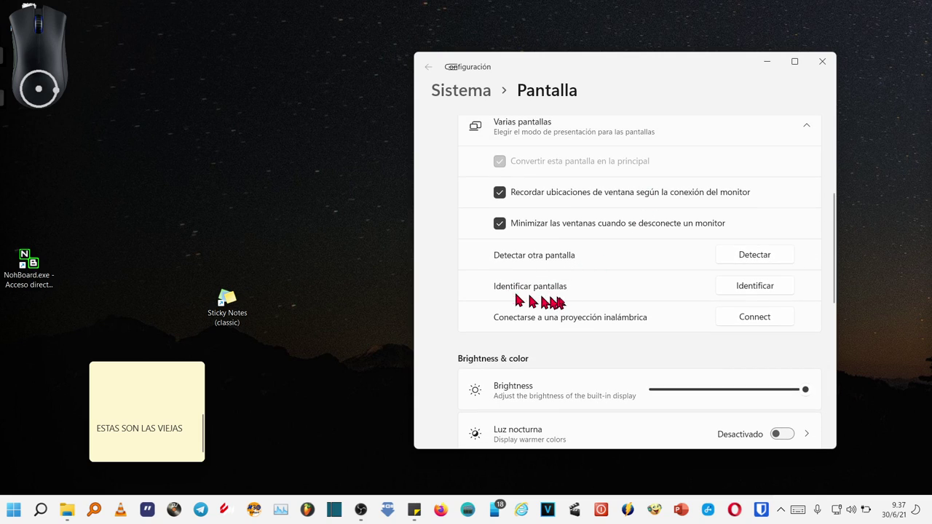
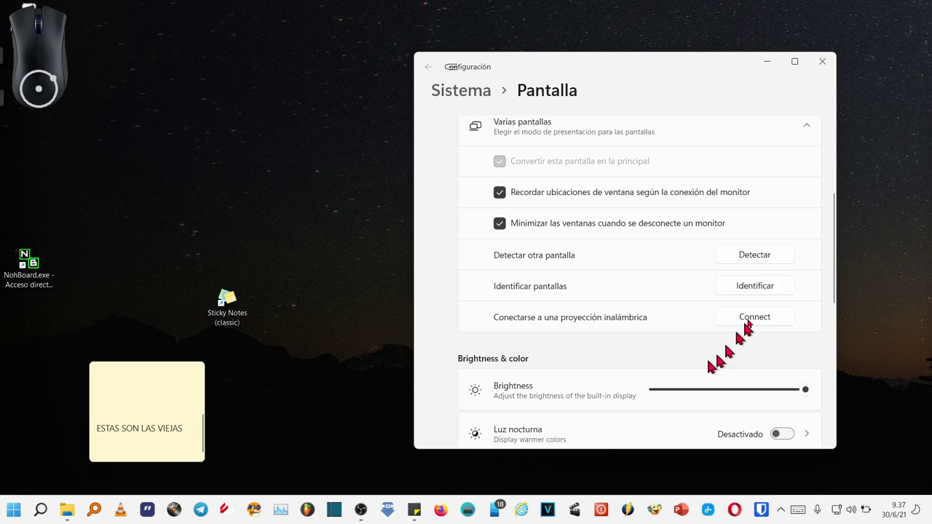
left_click(775, 290)
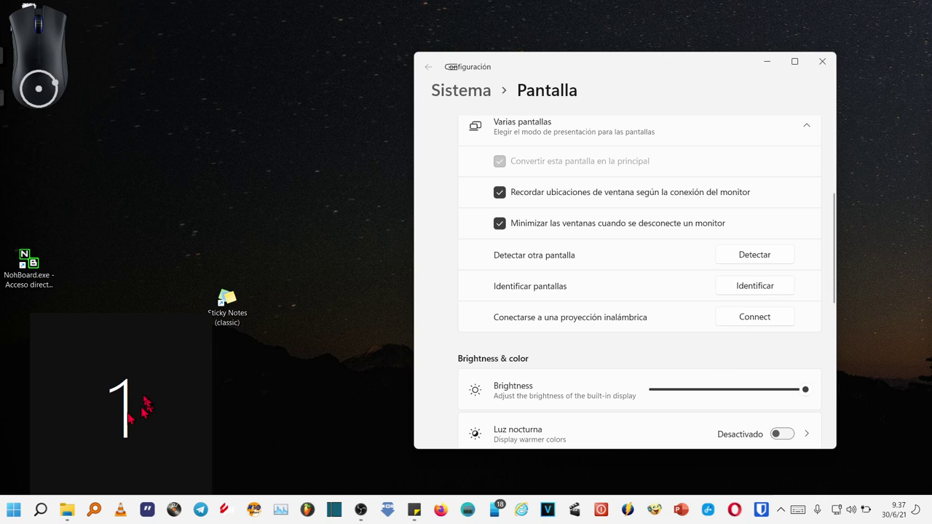
middle_click(433, 336)
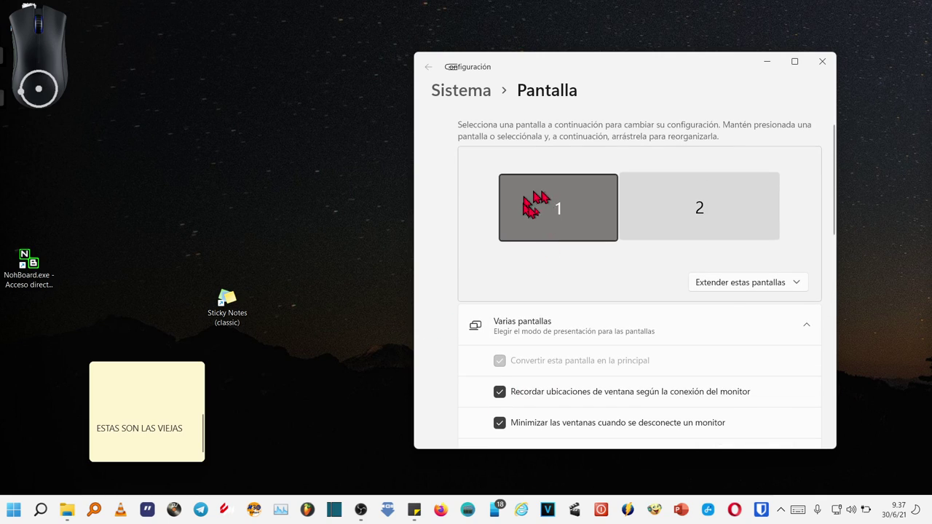